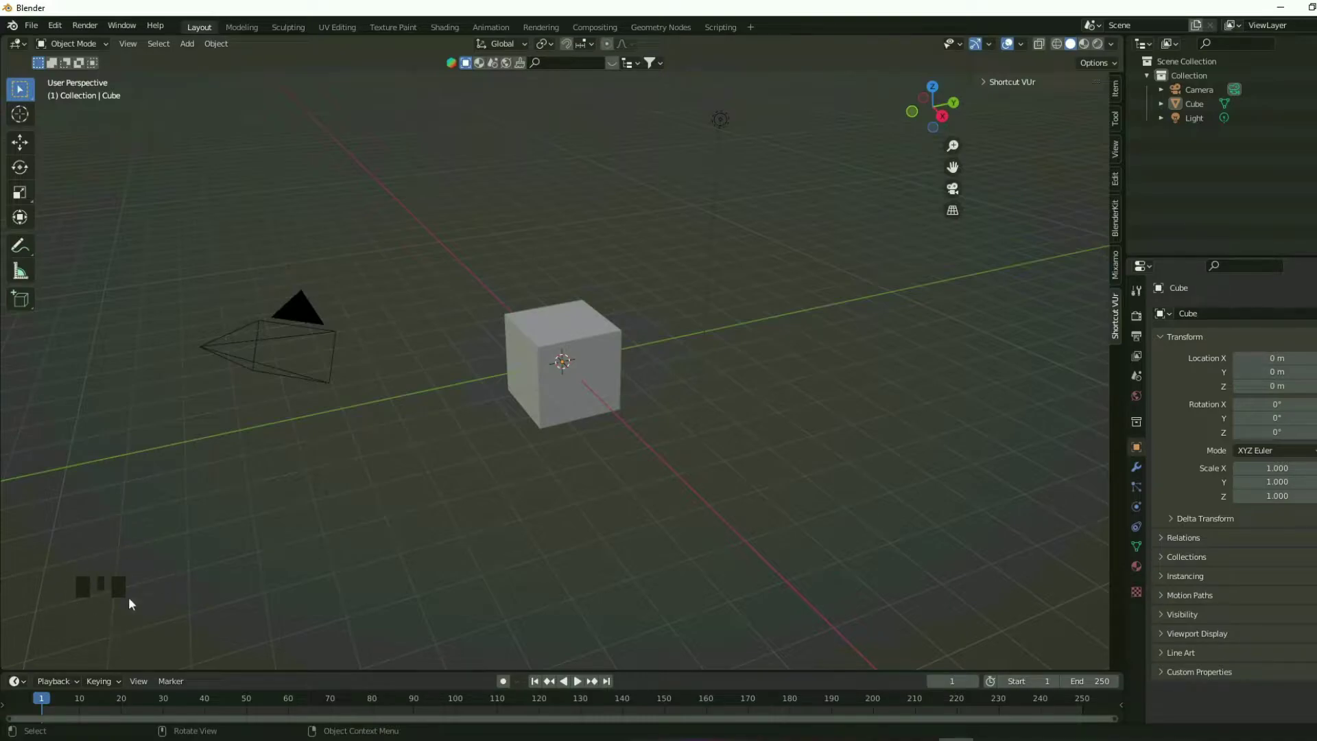
Step: Scale the selected cube into a tall thin slab, about 0.512 × 2.071 × 3.138
click(595, 321)
click(564, 326)
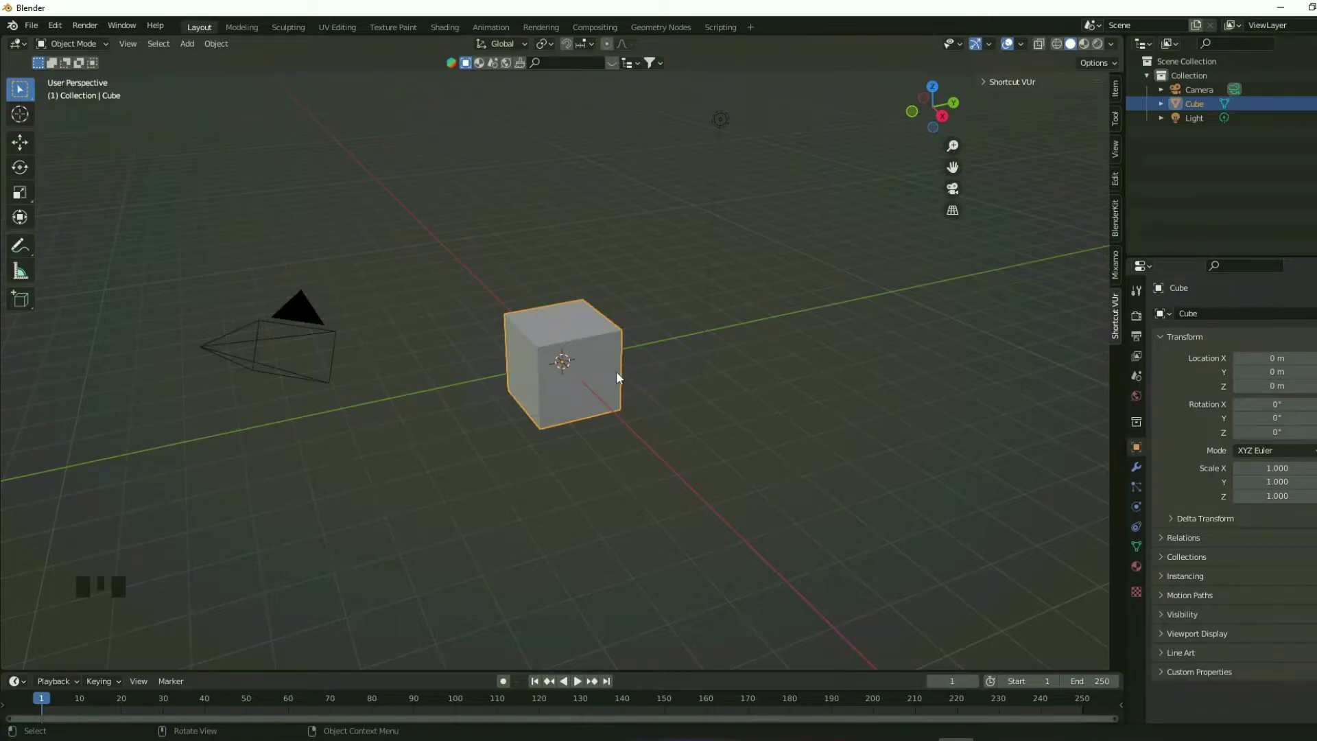
key(s)
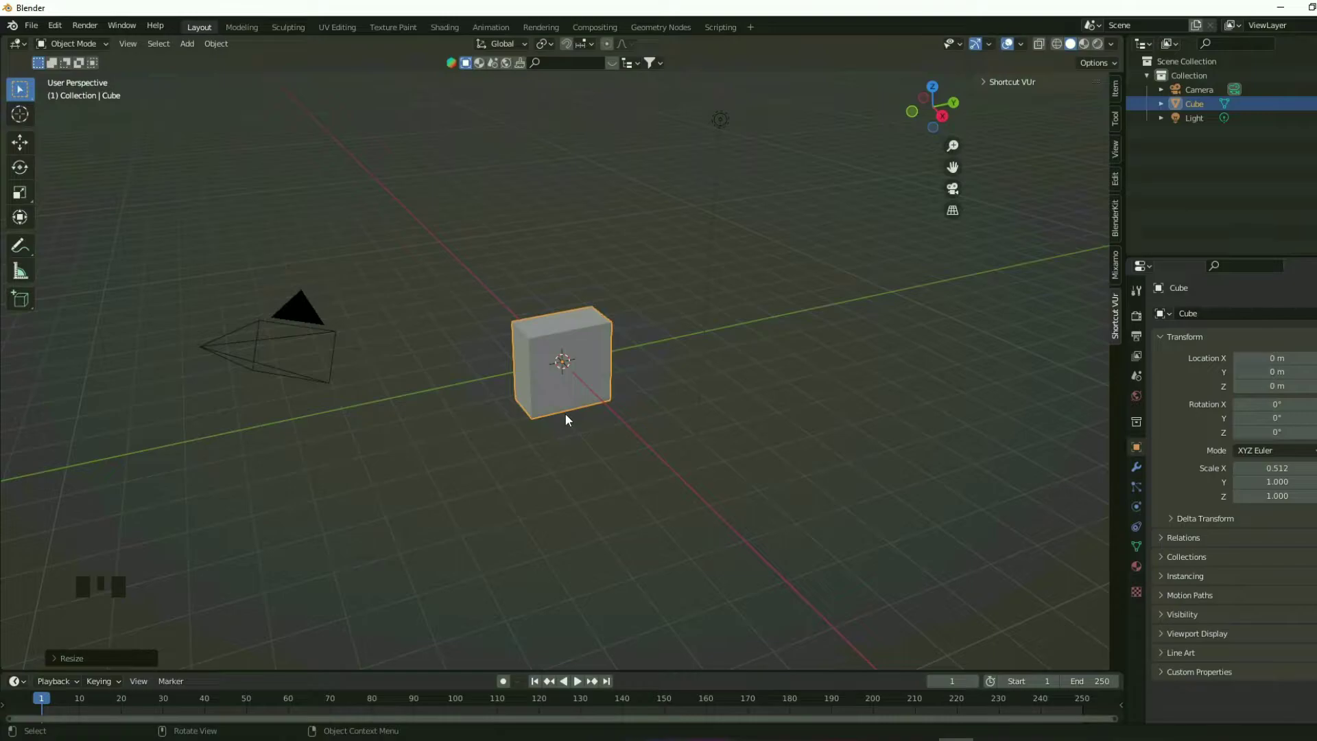
key(s)
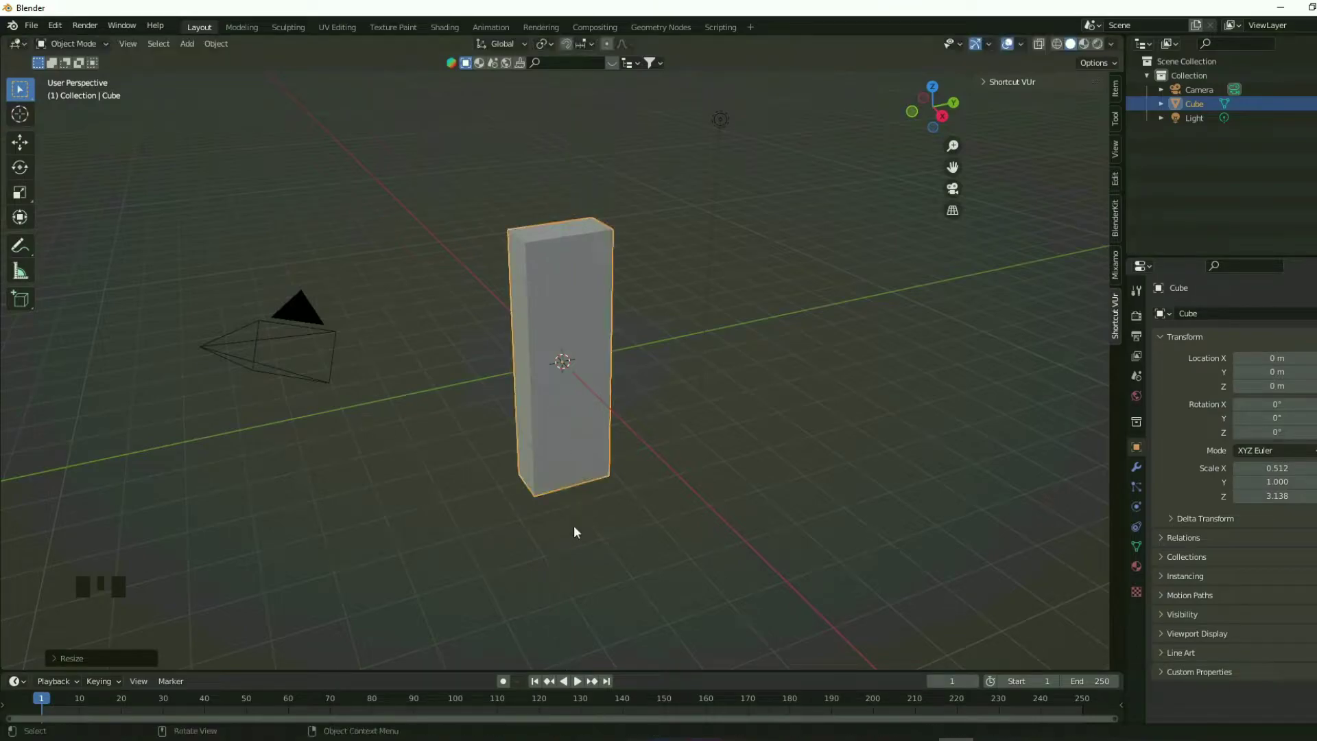
key(s)
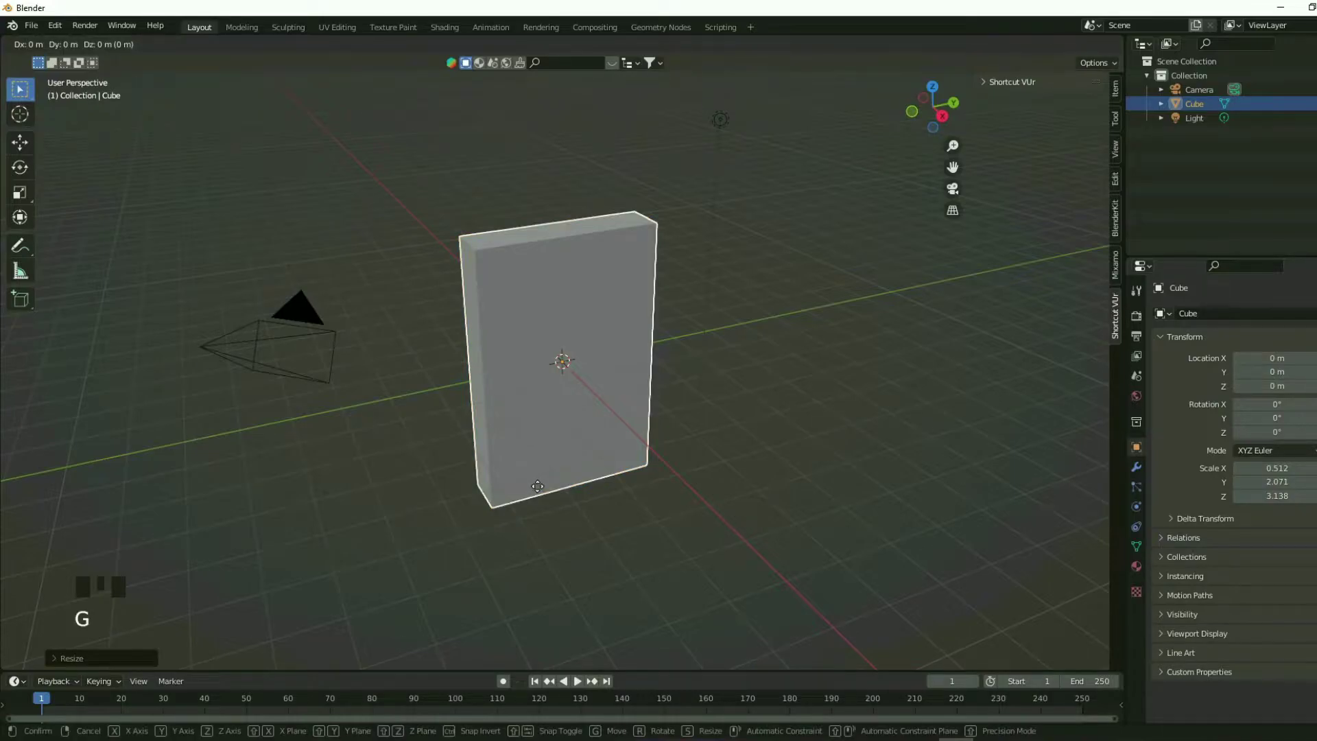
key(g)
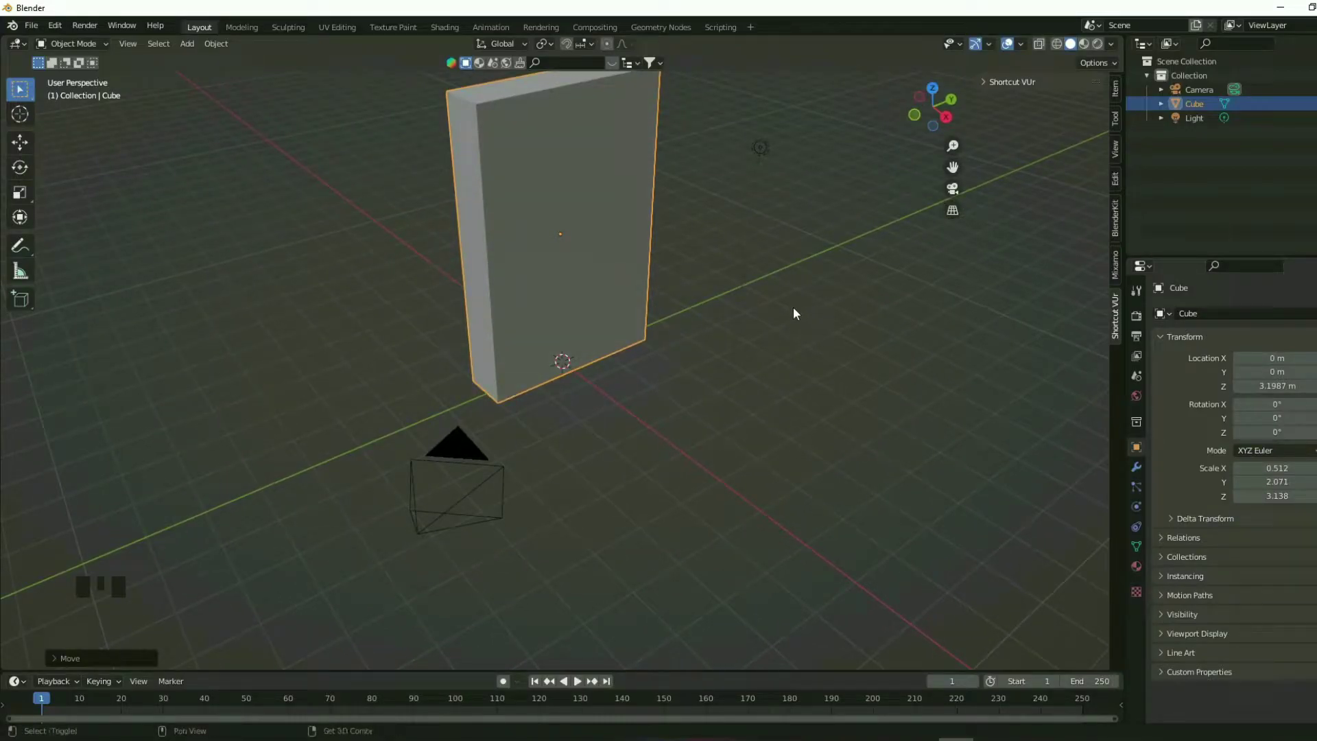
drag(797, 313, 814, 471)
drag(754, 409, 492, 359)
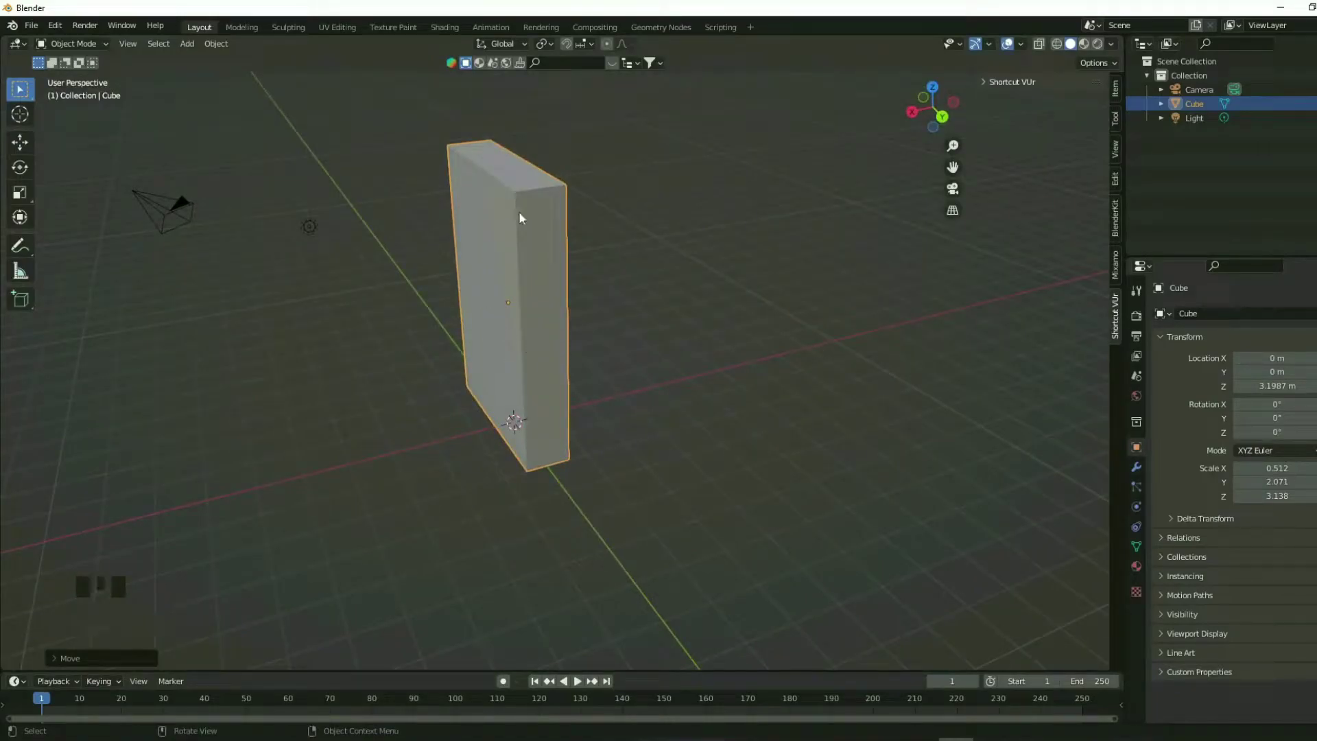
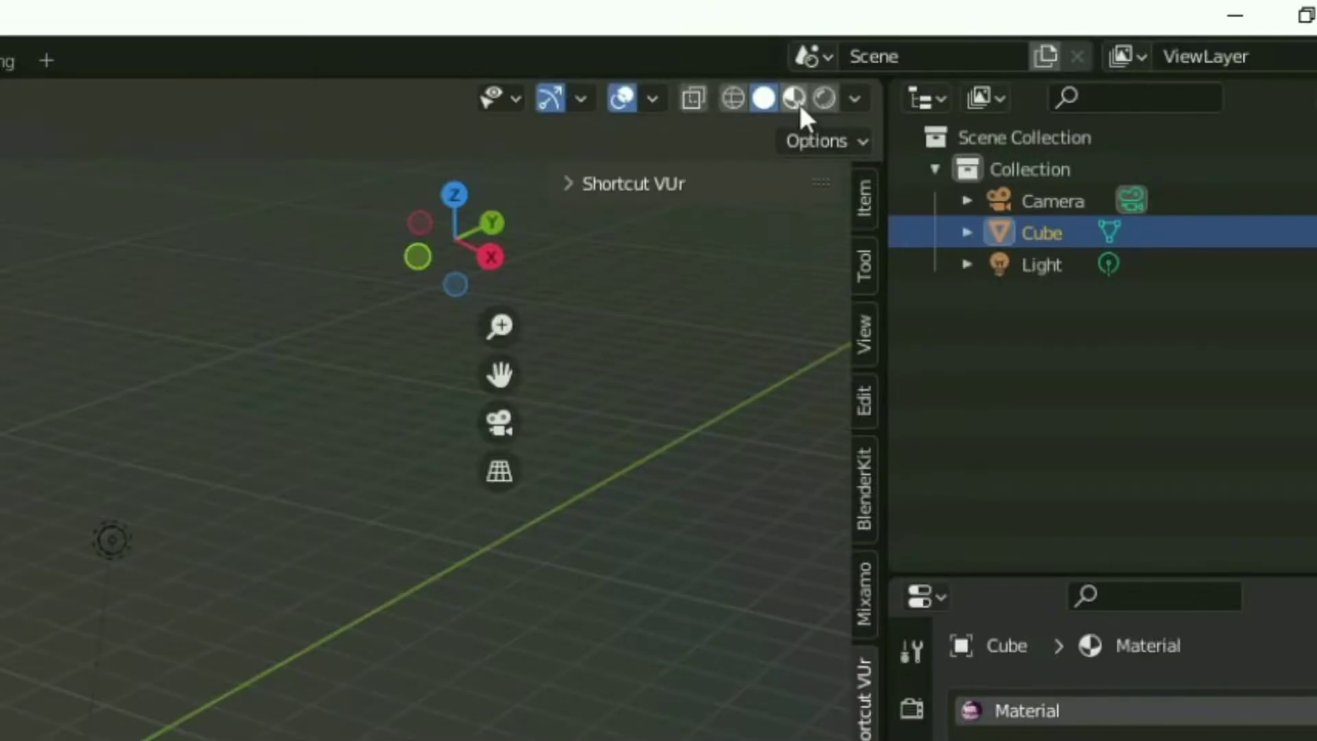
Step: Show the slab in Material Preview shading so the cover-image material is visible
click(1091, 52)
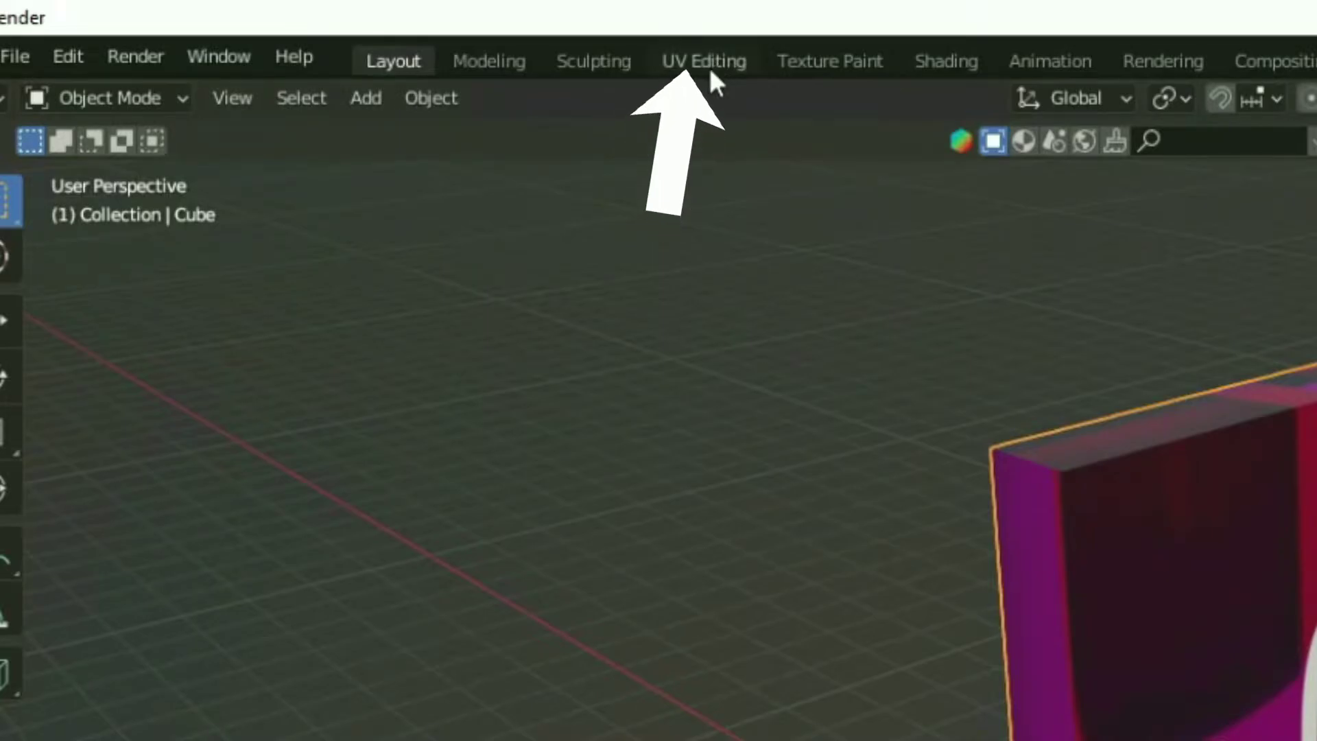
Step: Switch to the UV Editing workspace showing the cover image beside the slab
click(1275, 200)
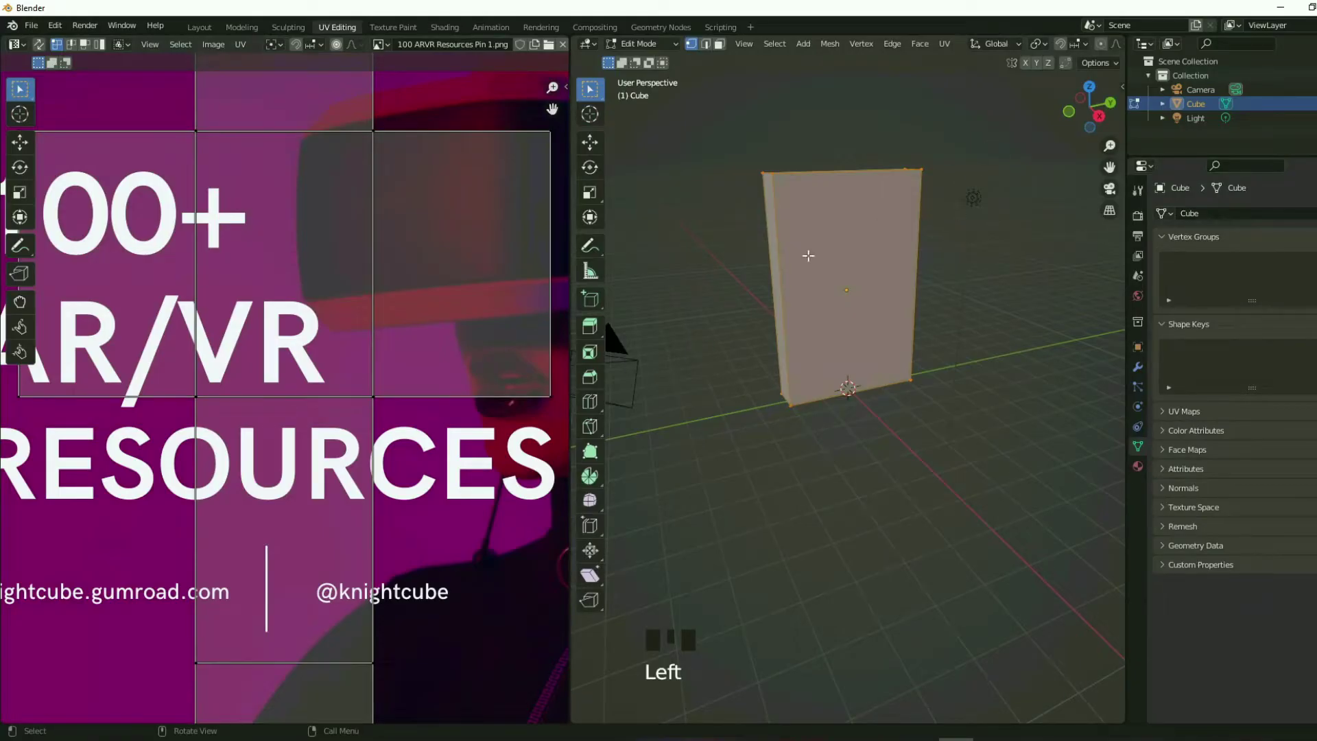
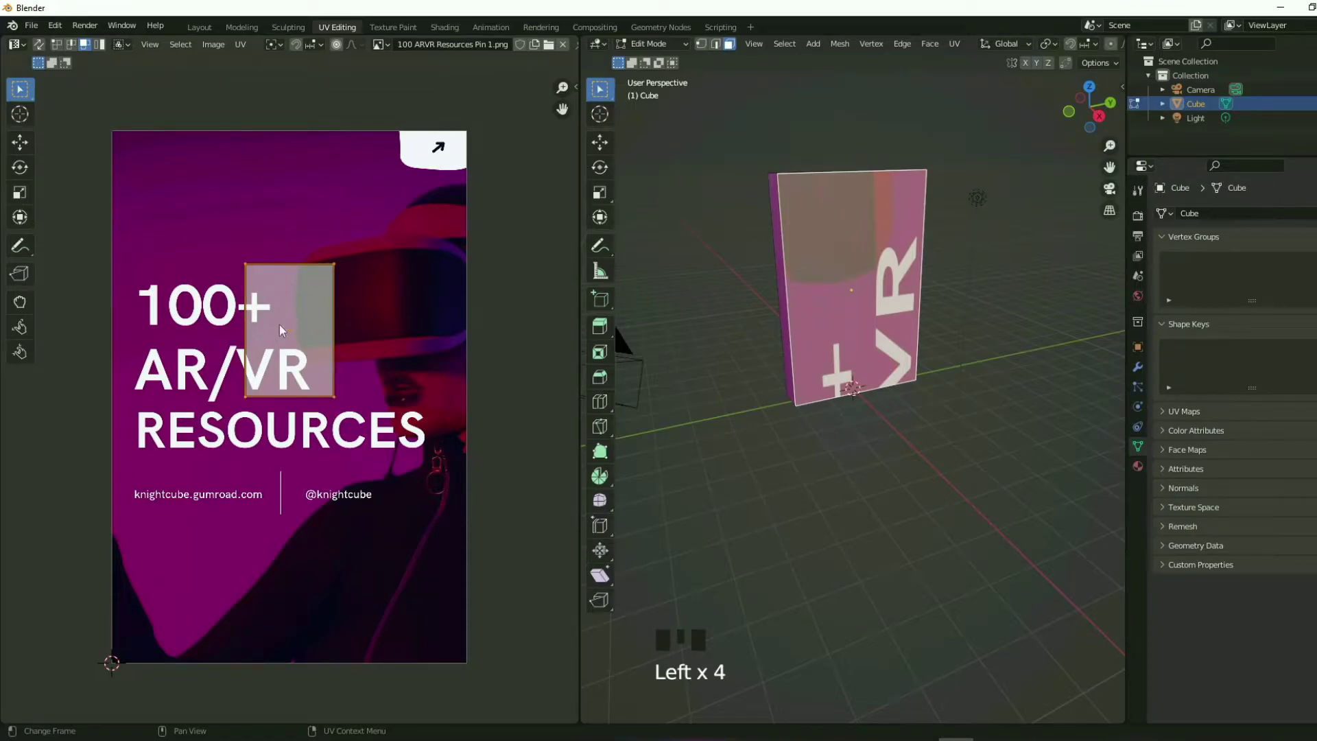
Step: Scale and move the front face's UV island so it covers the whole cover image
key(s)
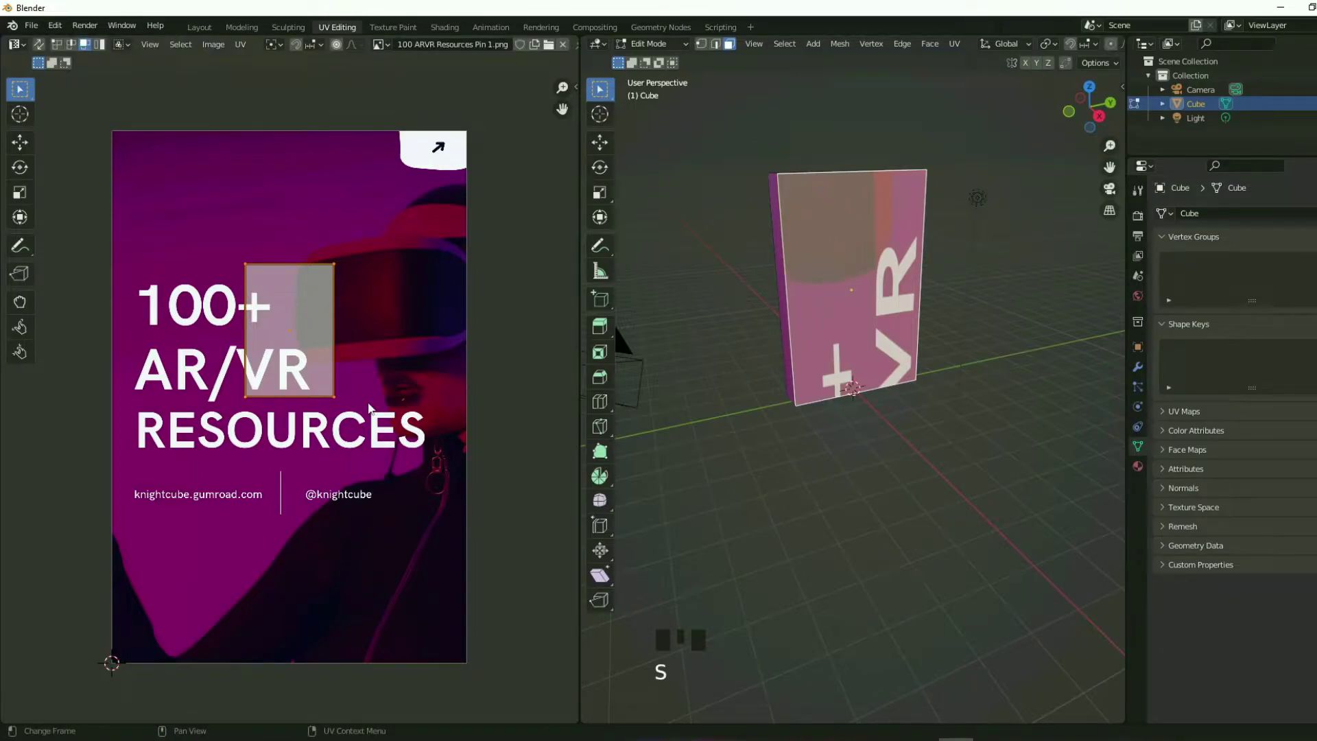
key(s)
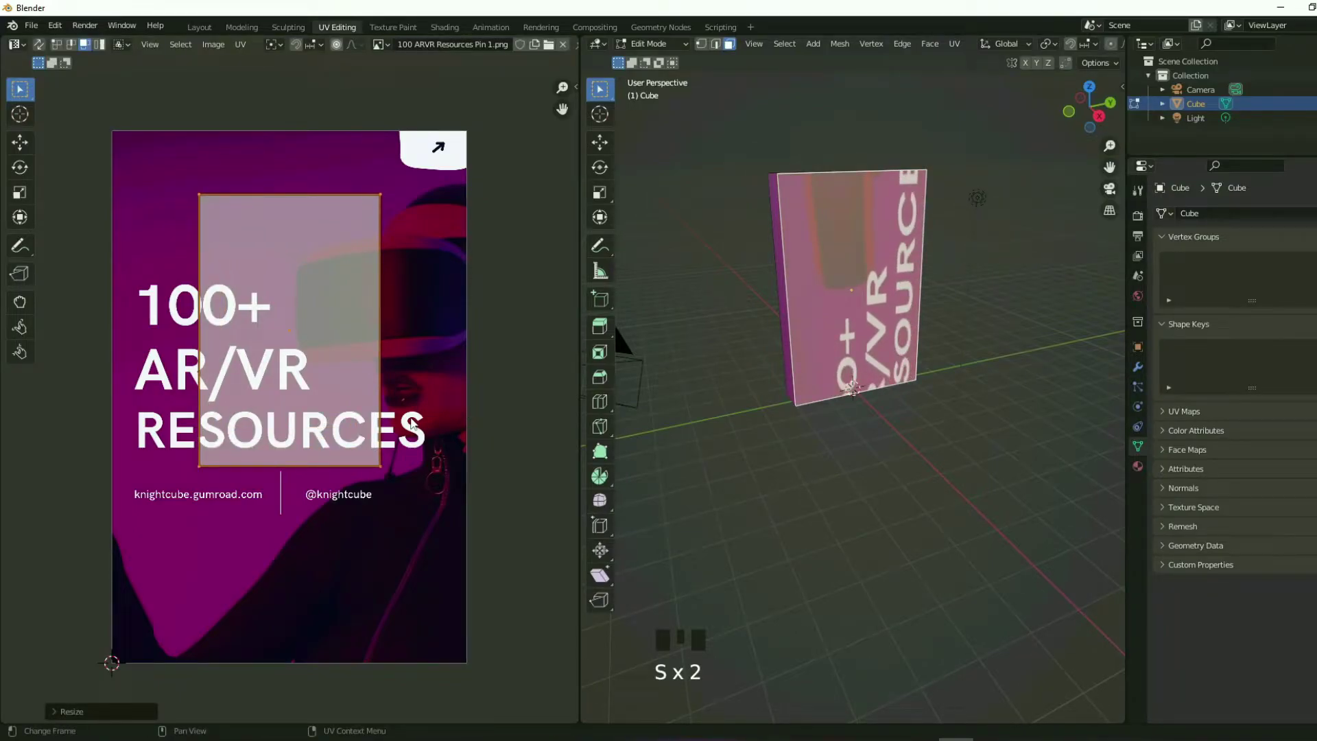
key(s)
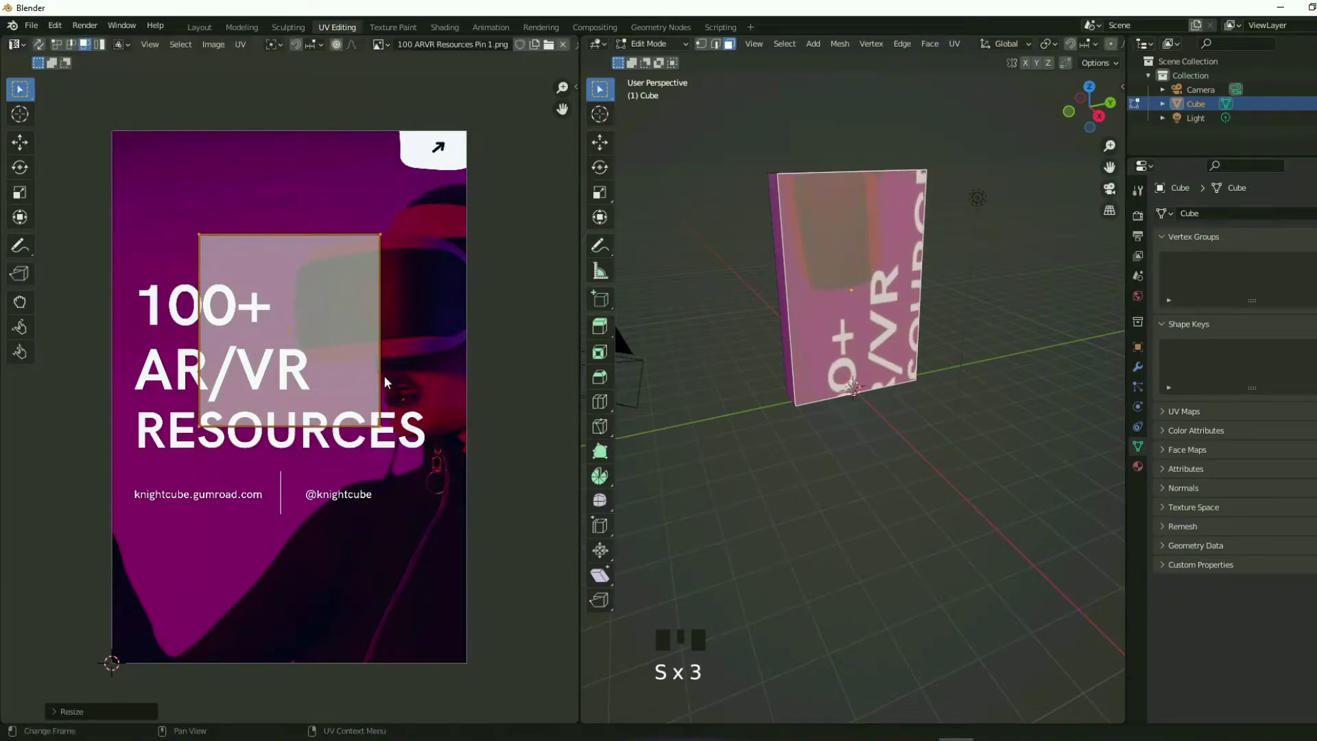
key(Escape)
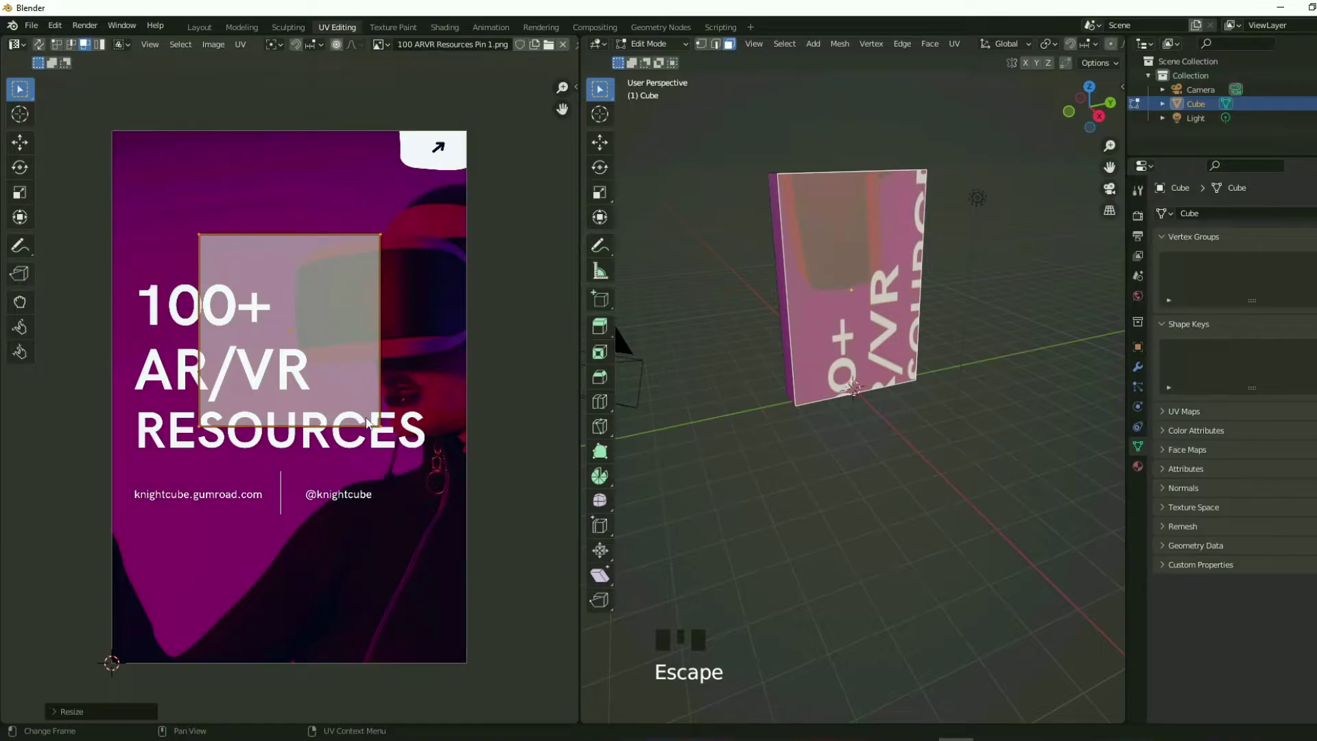
key(s)
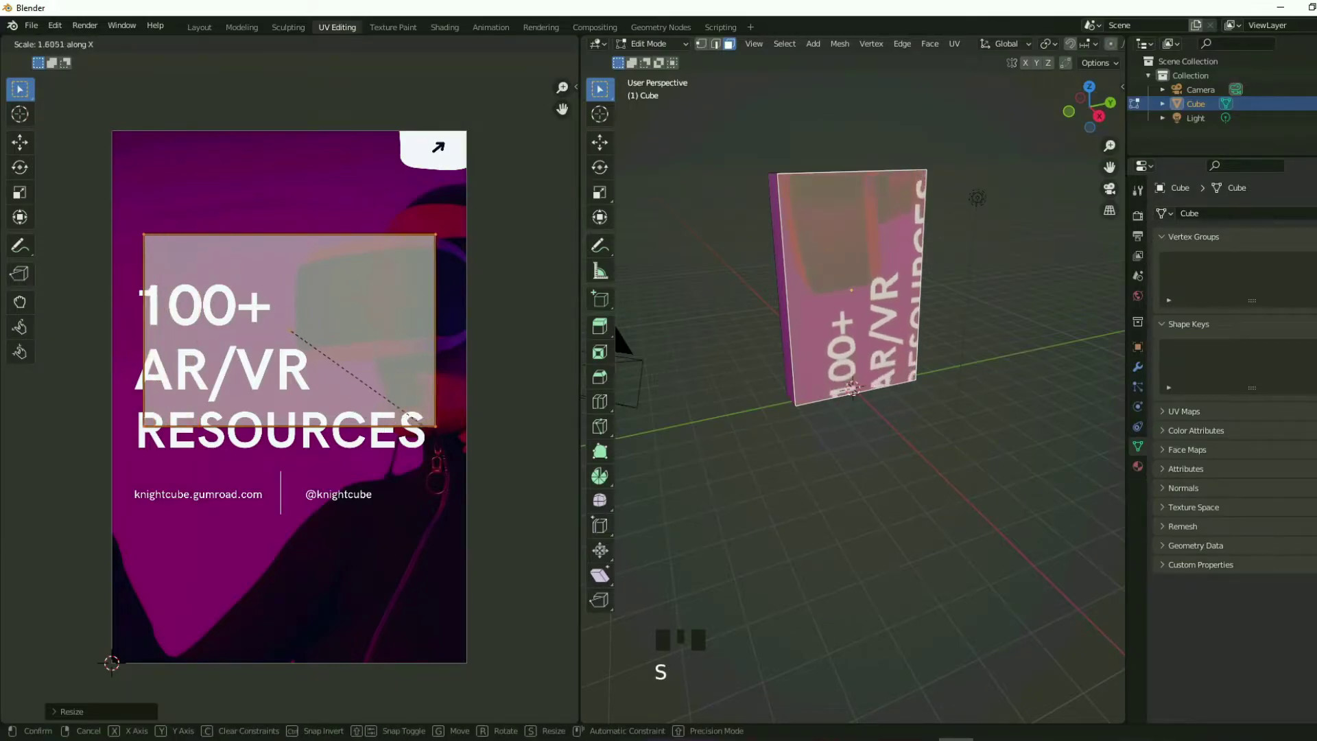
key(g)
key(s)
key(g)
key(s)
key(s)
key(s)
key(g)
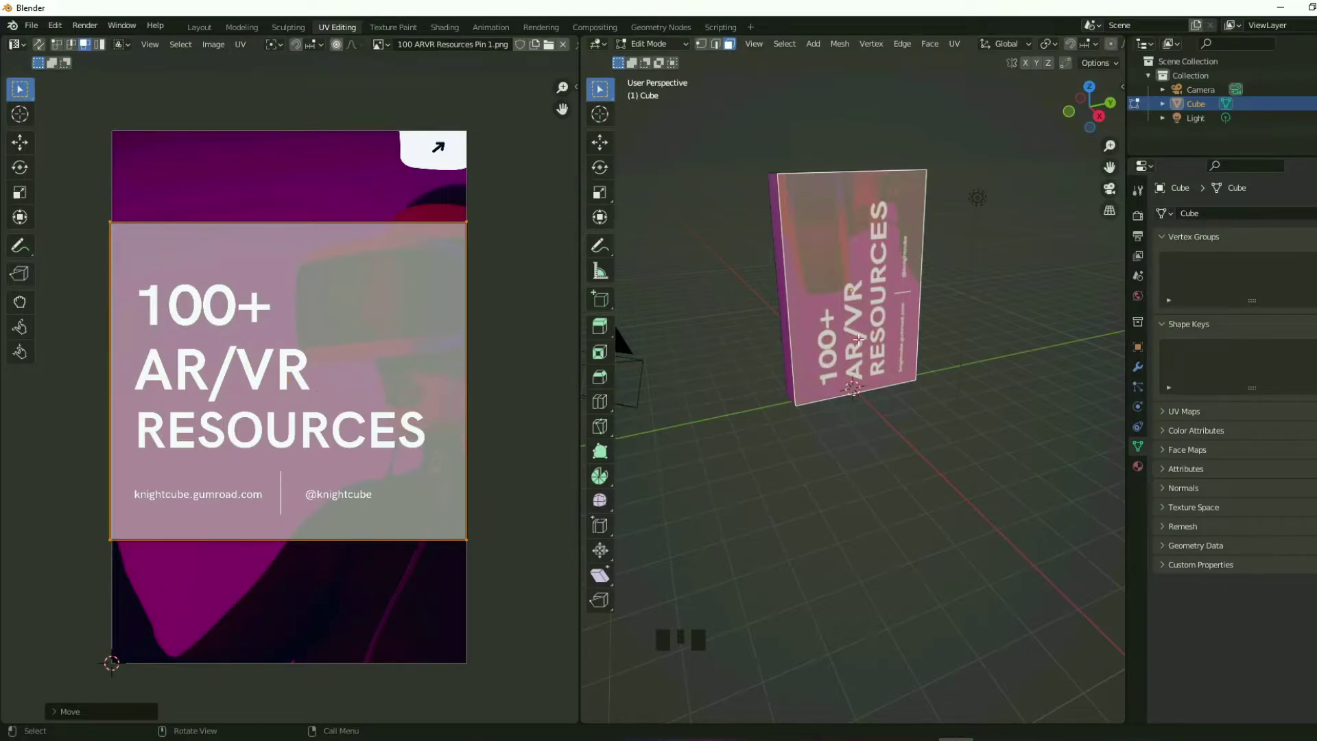
Step: Rotate the front face's UVs upright and stretch them horizontally to fit the cover
key(r)
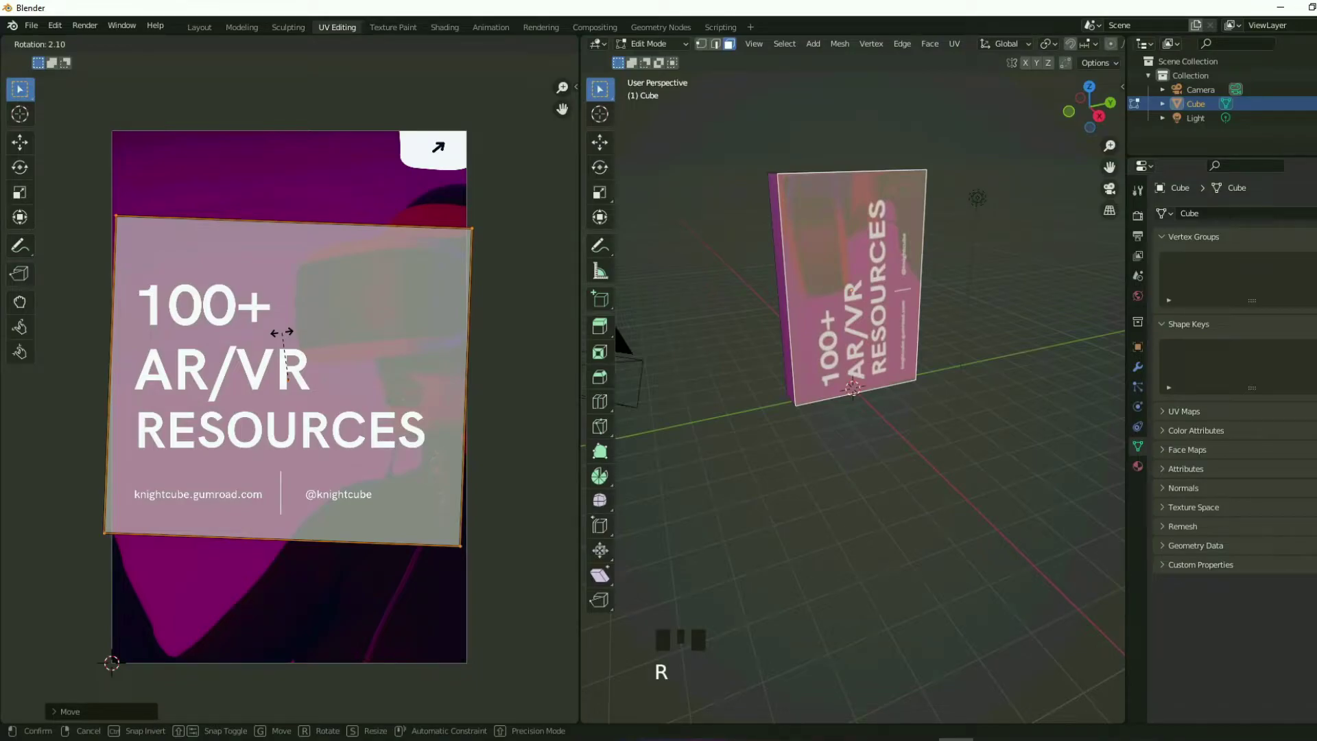
key(s)
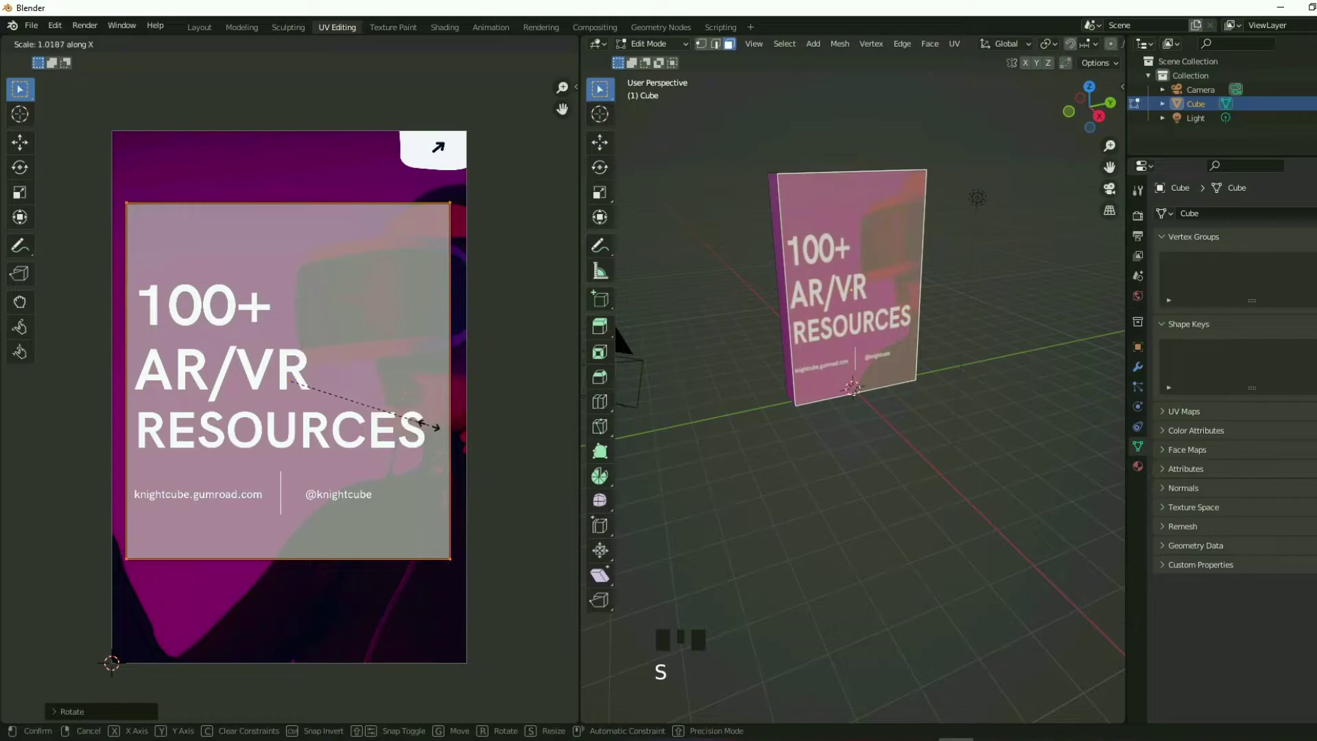
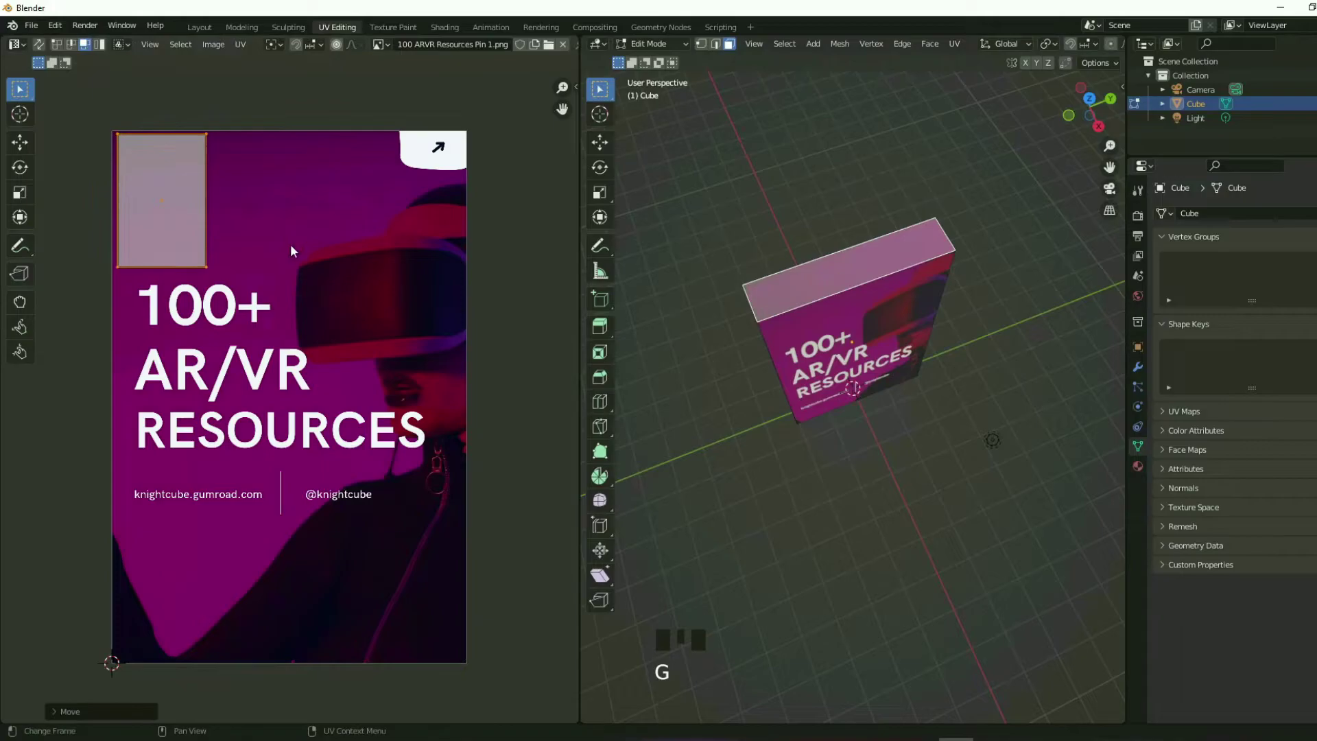
Step: Shrink the top face's UV island into the purple top-left corner of the cover image
key(s)
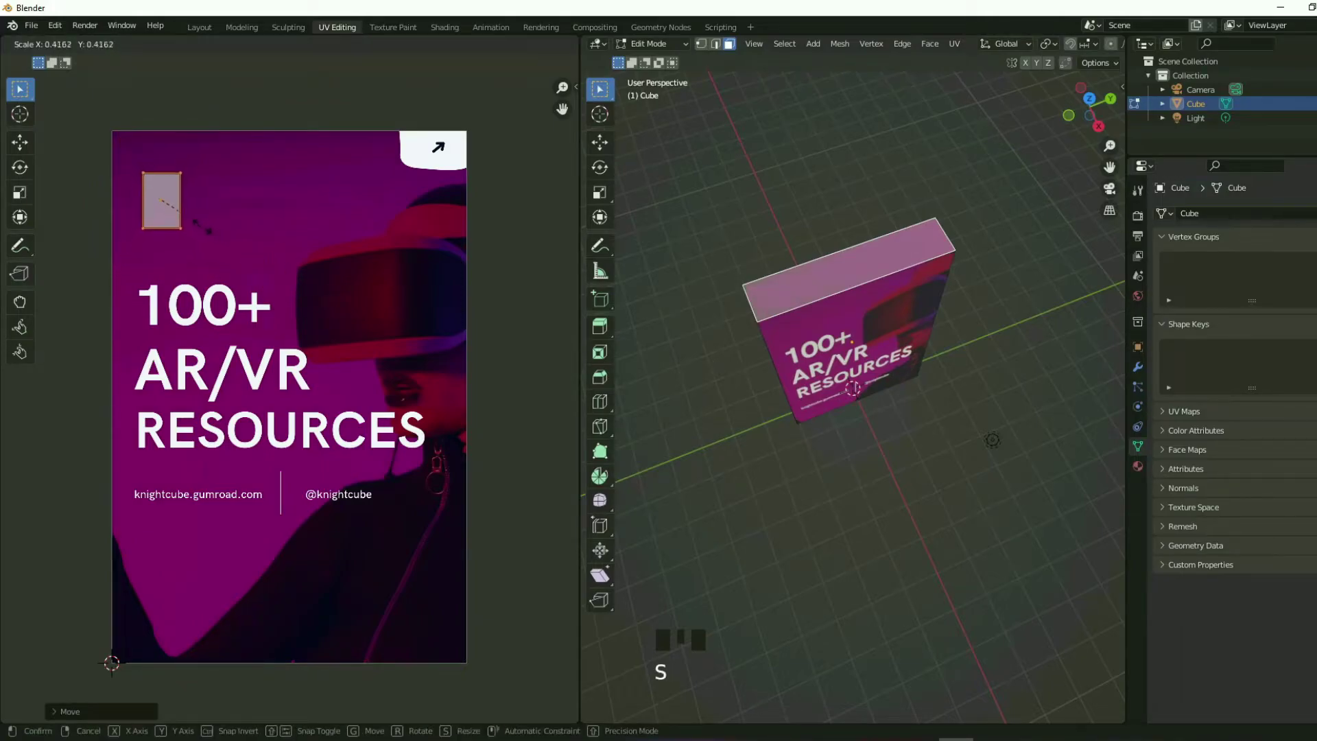
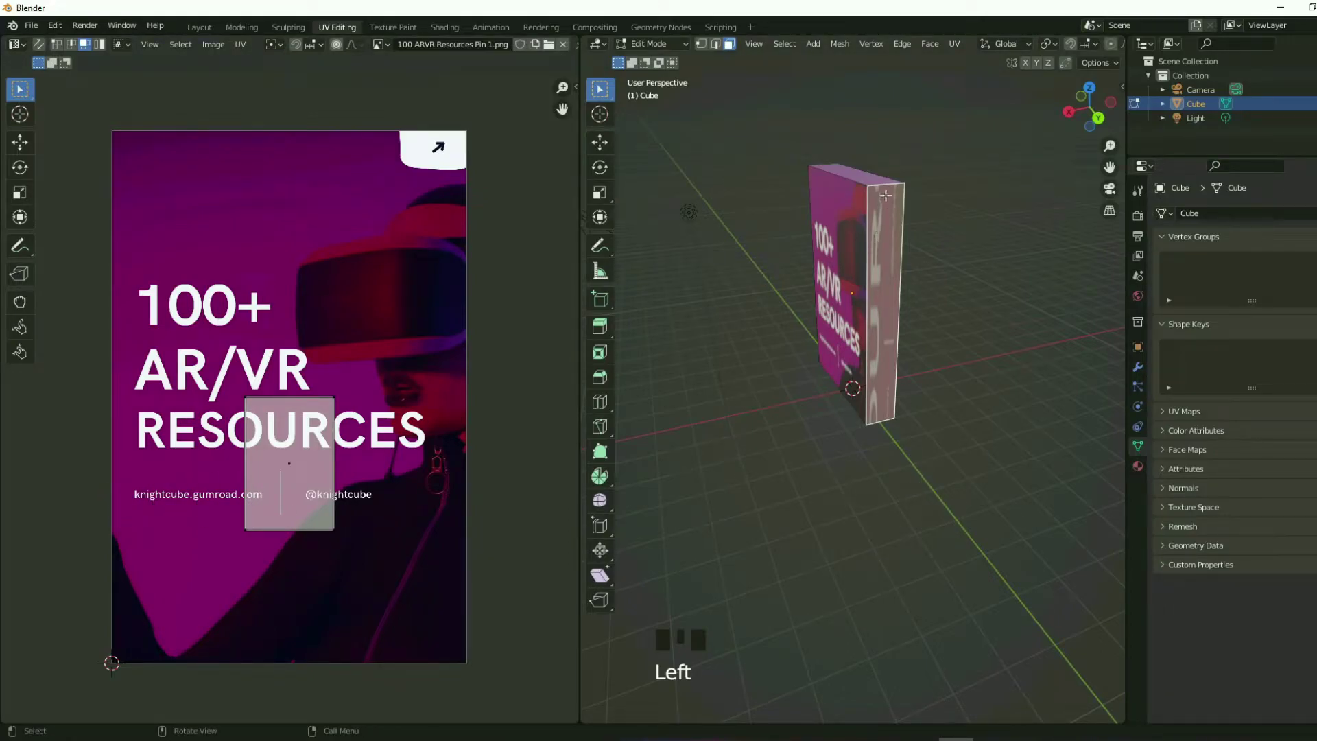
Step: Move and narrow both spine faces' UVs onto purple strips, one carrying the web link
click(291, 470)
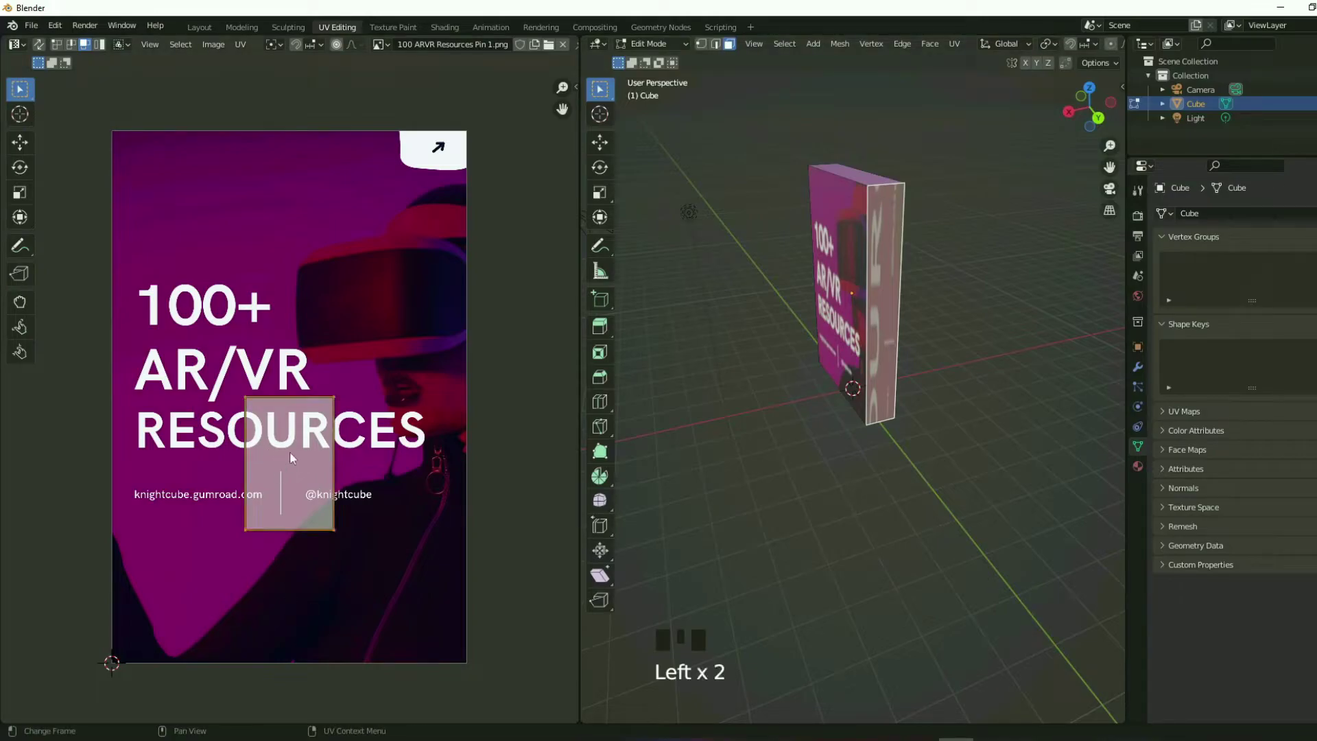
key(g)
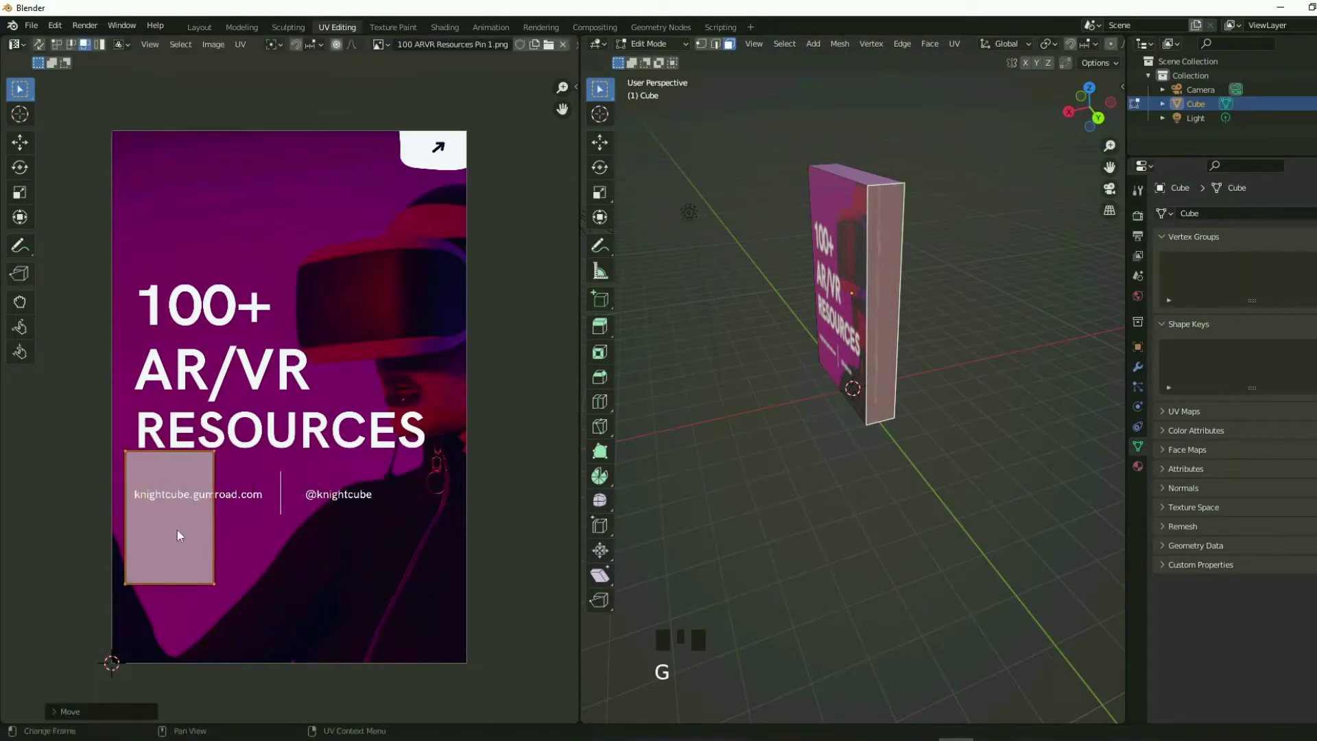
key(s)
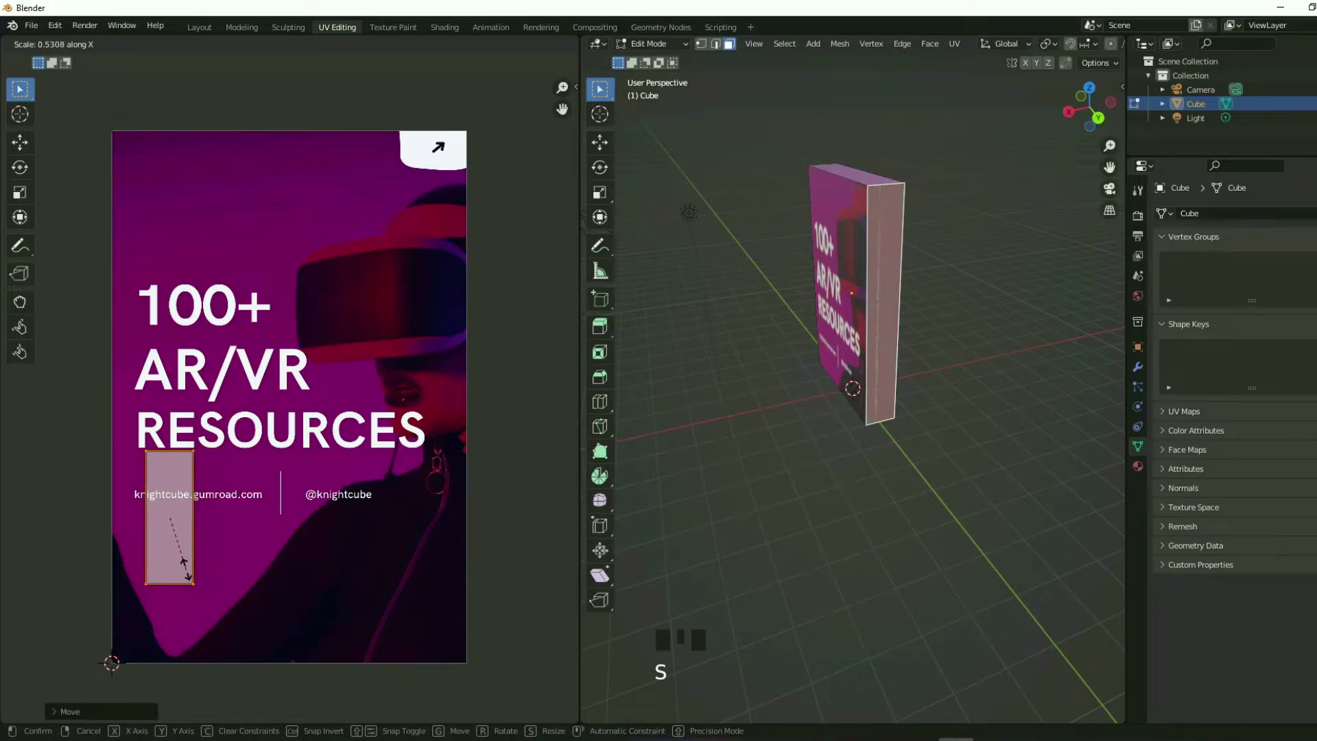
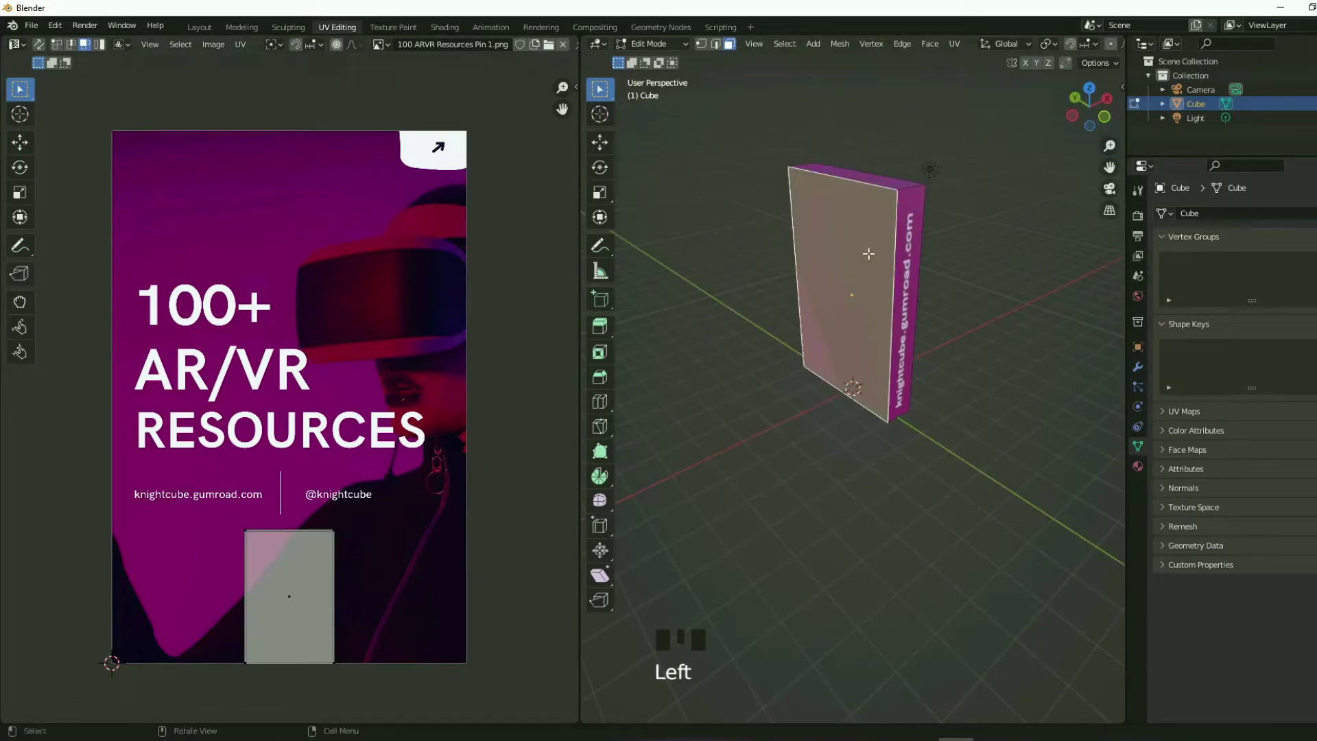
key(g)
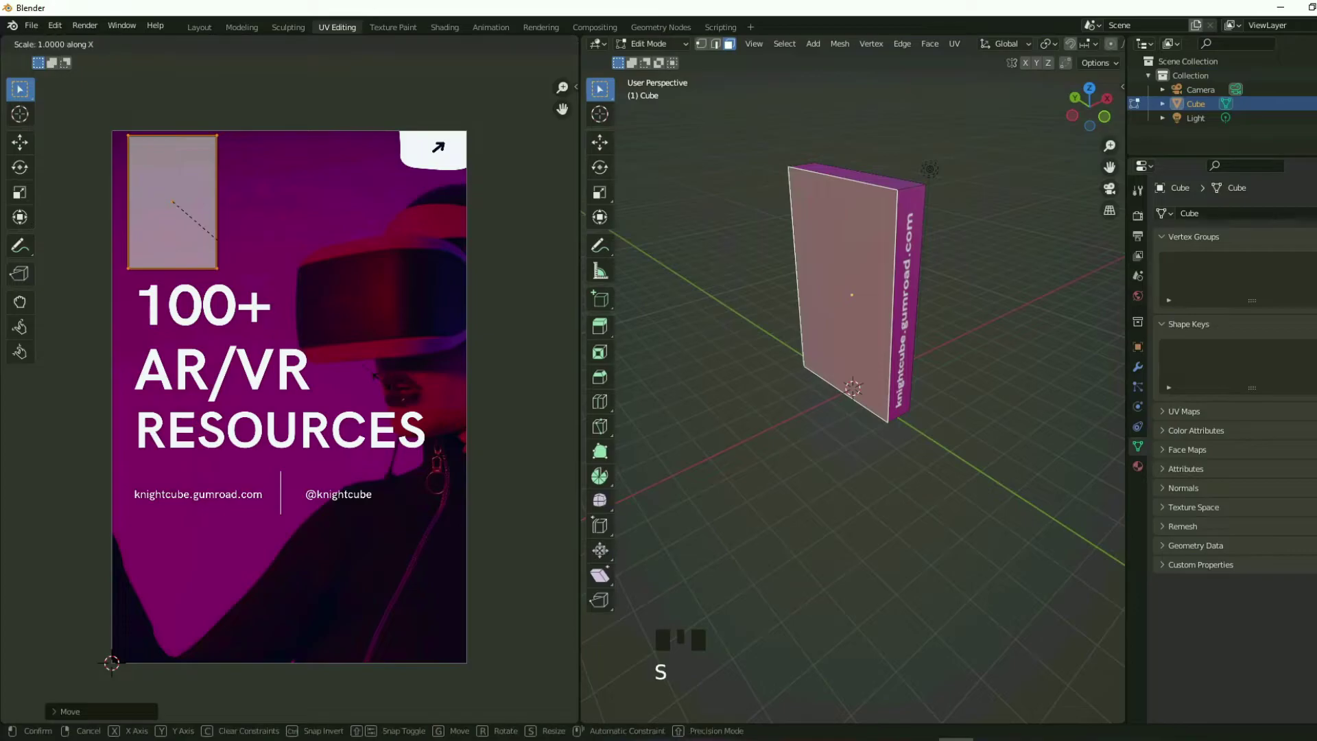
key(s)
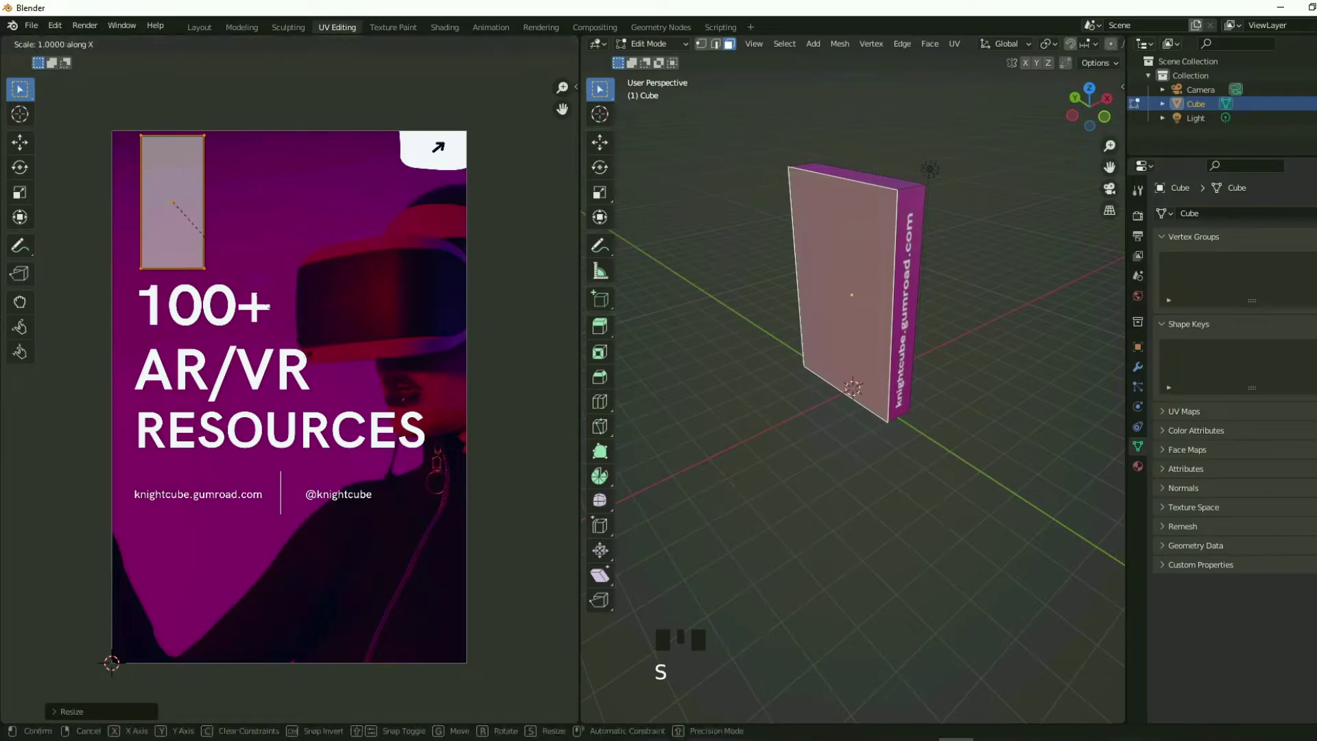
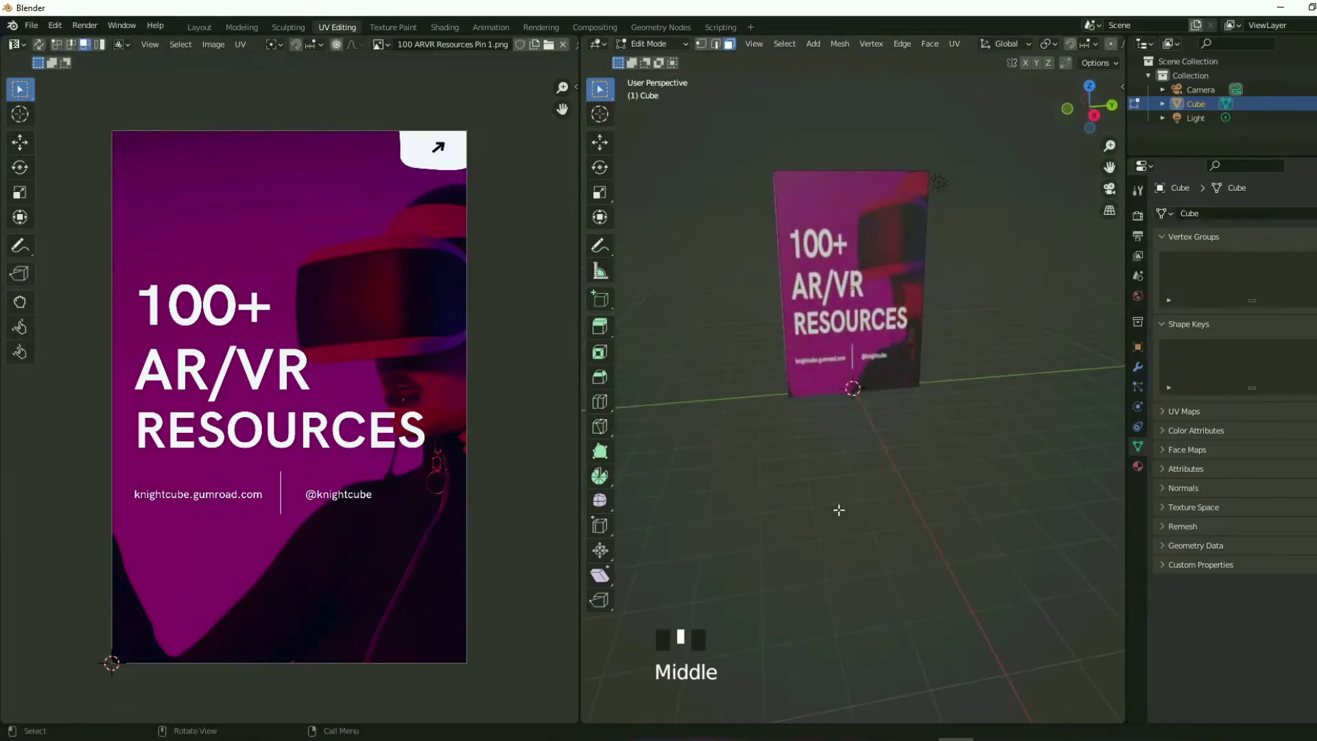
Step: In Layout, look through the camera and frame the box with cover and spine visible
click(457, 499)
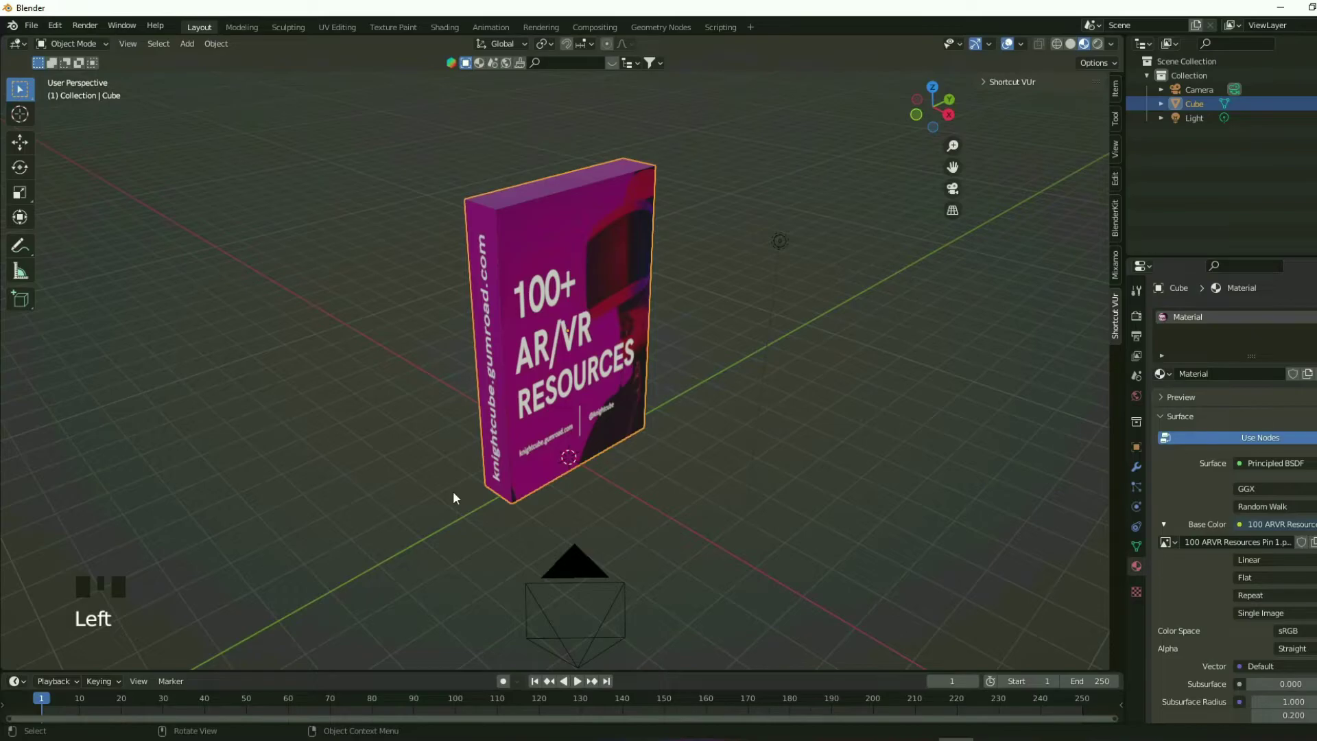
key(KP_0)
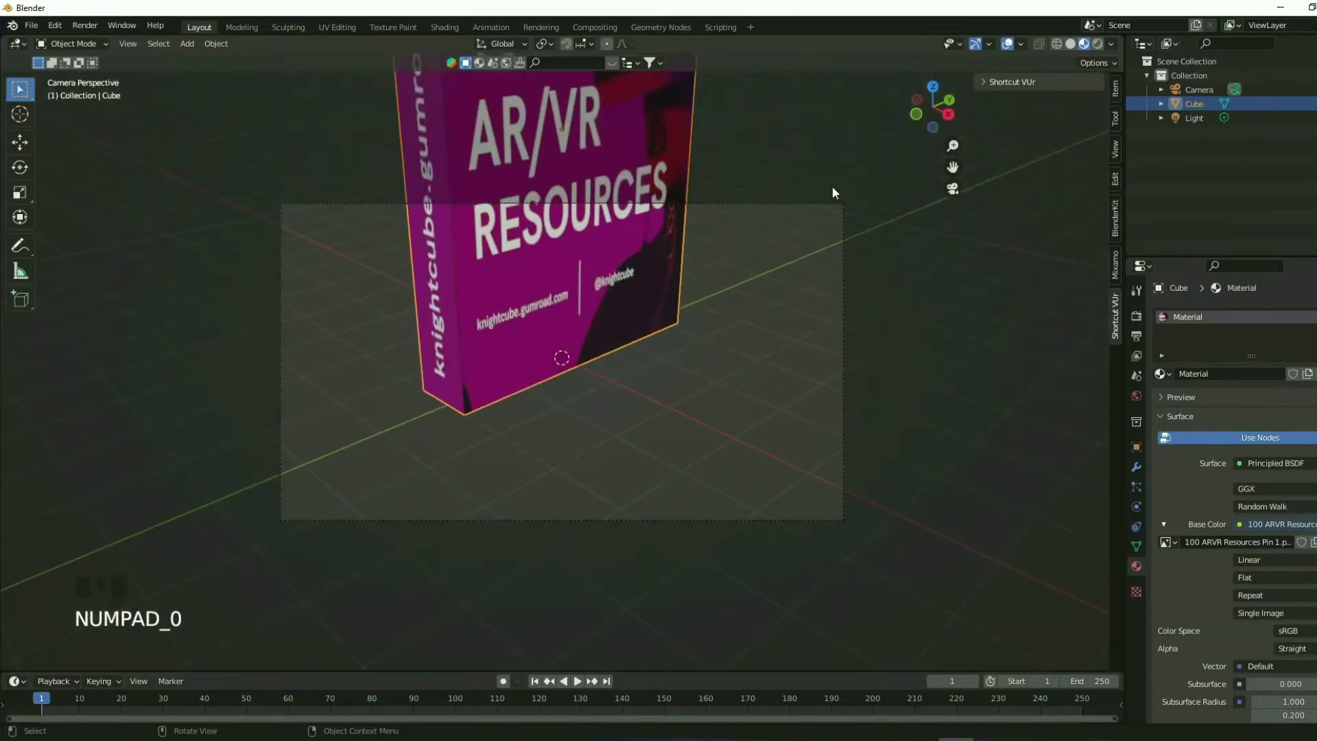
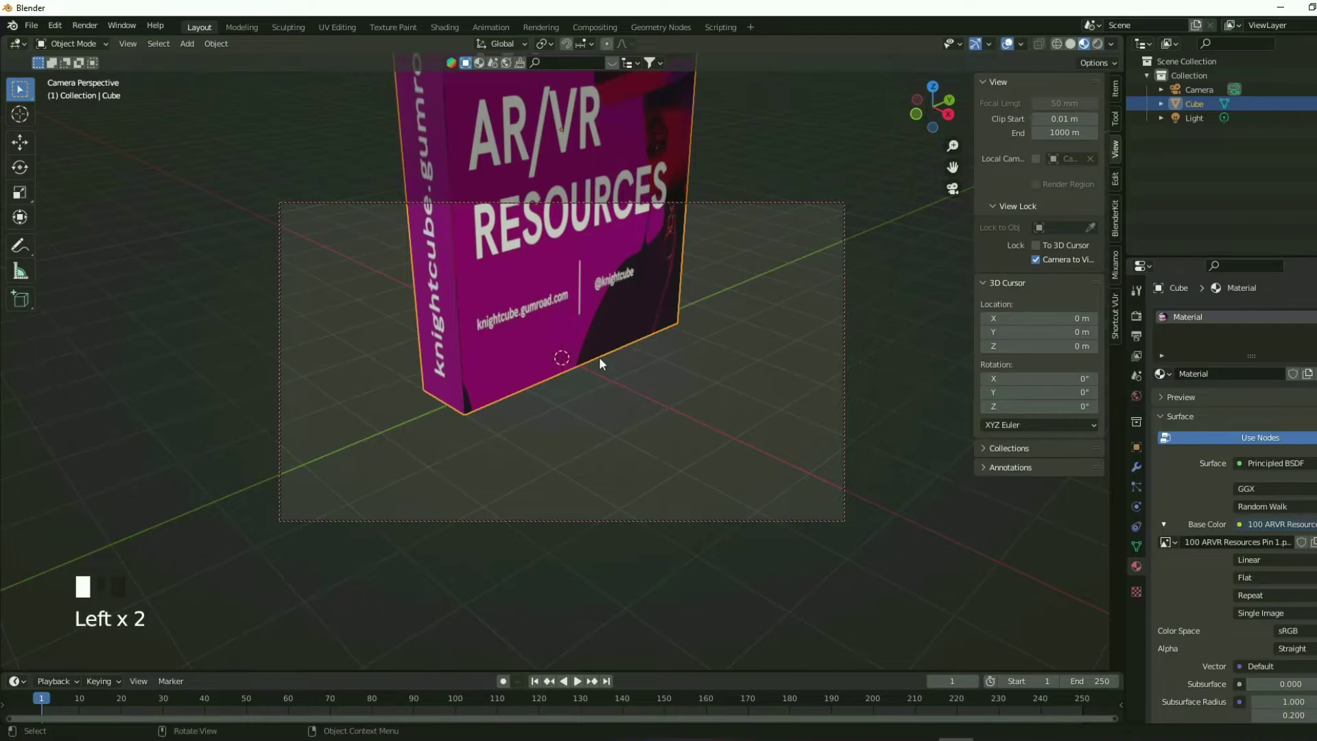
scroll(down, 3)
scroll(up, 3)
scroll(down, 3)
scroll(up, 3)
scroll(down, 3)
scroll(up, 3)
scroll(up, 3)
drag(662, 442, 686, 330)
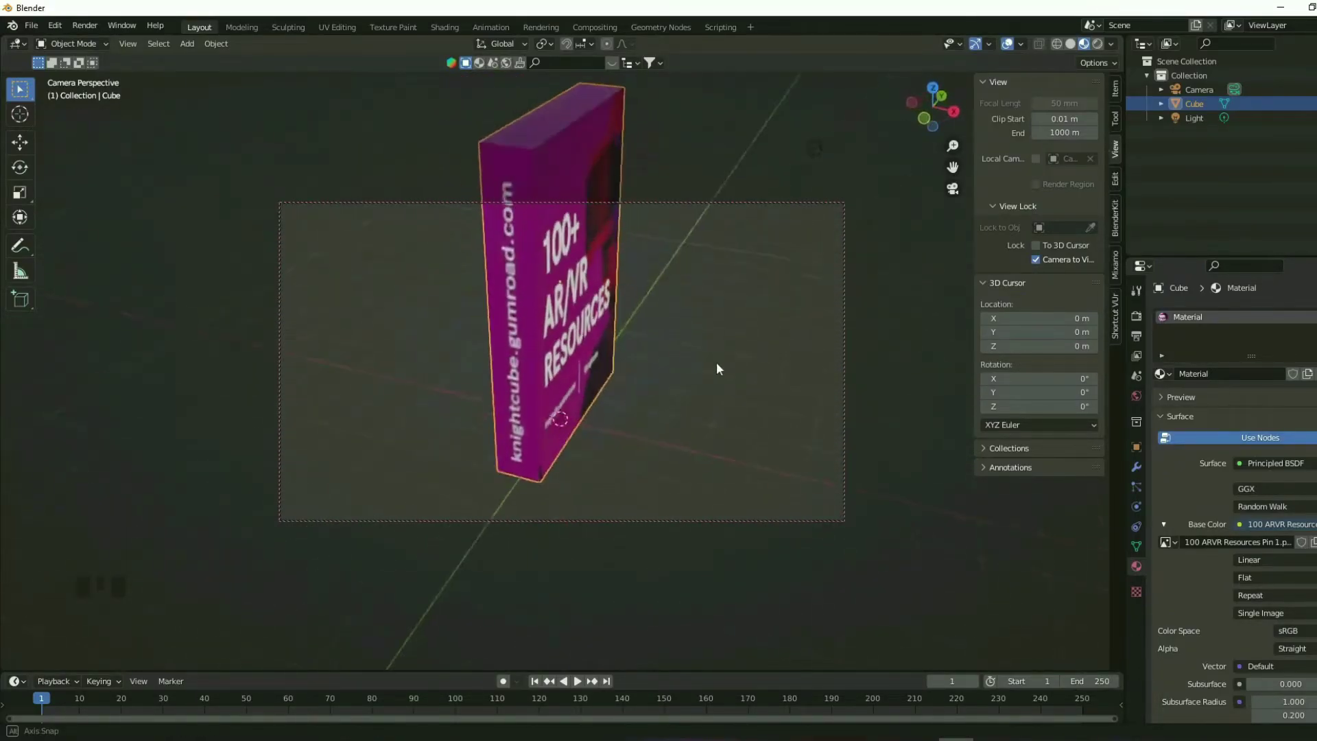